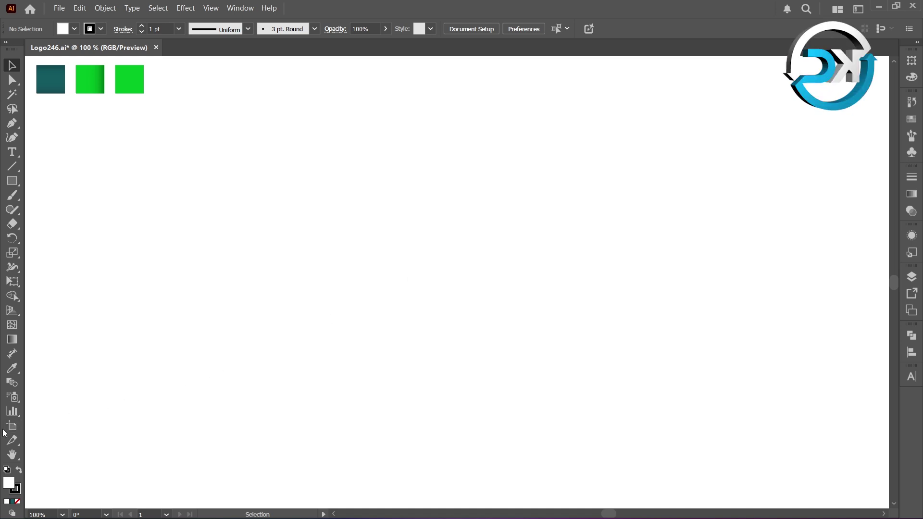
- Enable the centre mark for the artboard in Artboard Options
click(10, 432)
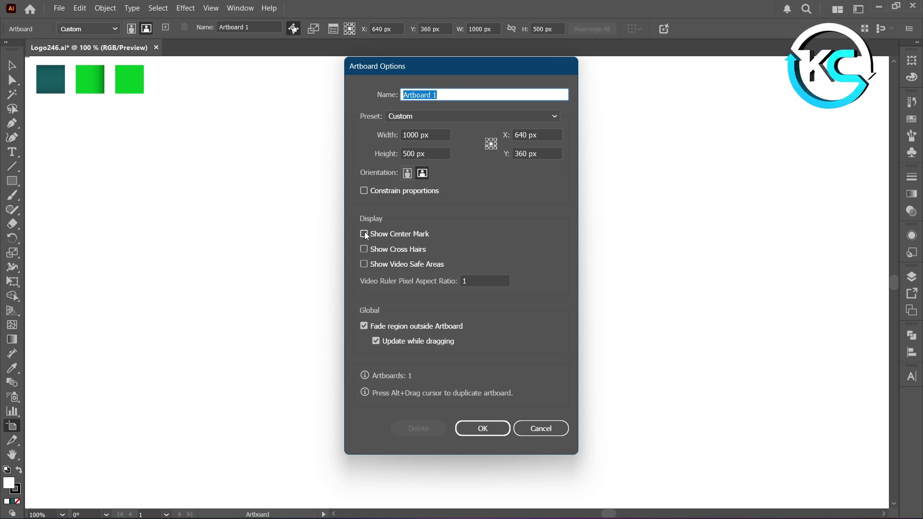
click(368, 235)
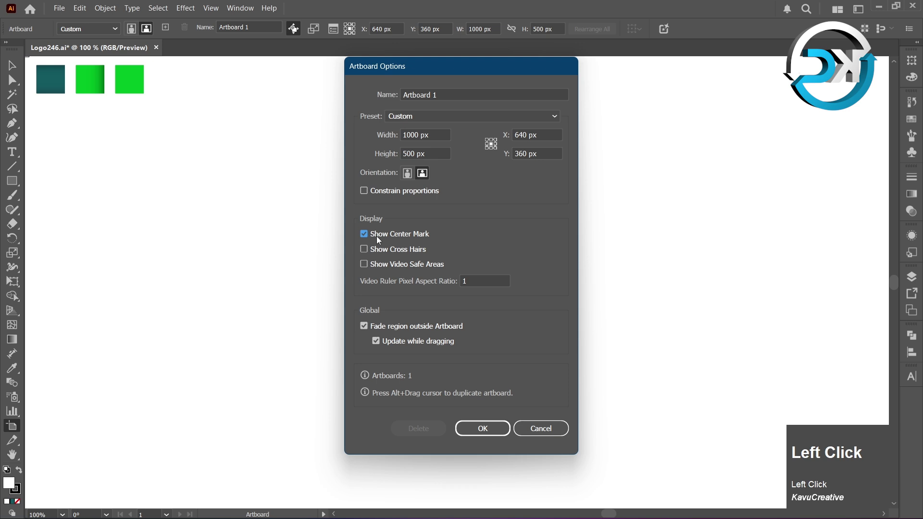
click(489, 426)
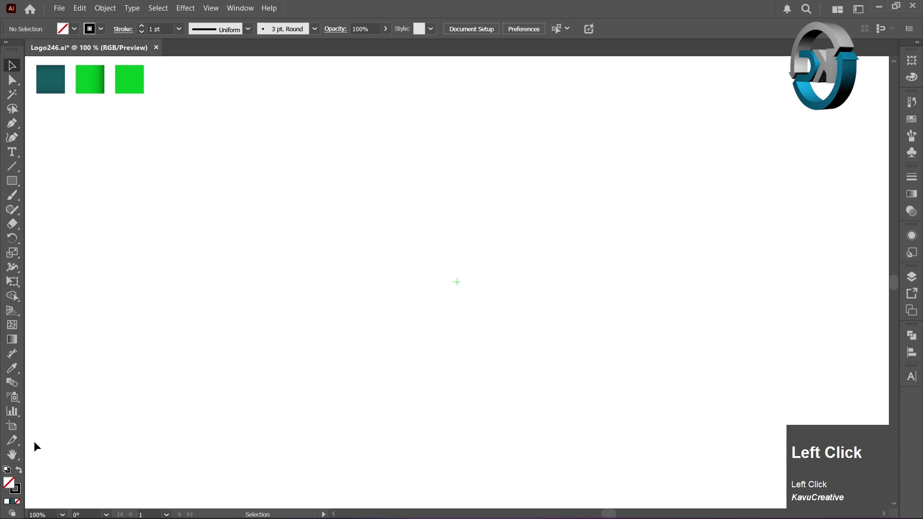
- Create a 250 × 250 px rectangular grid with 4 dividers each way using the Rectangular Grid Tool
right_click(20, 172)
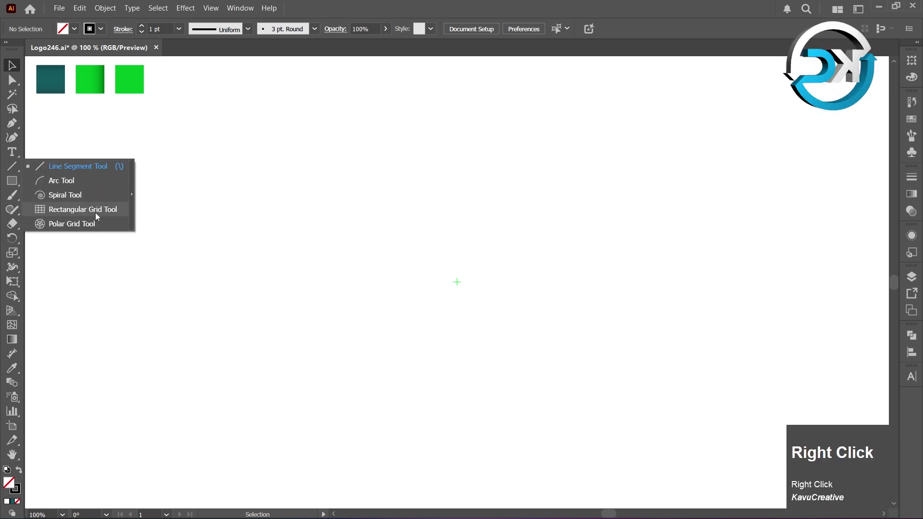
click(100, 216)
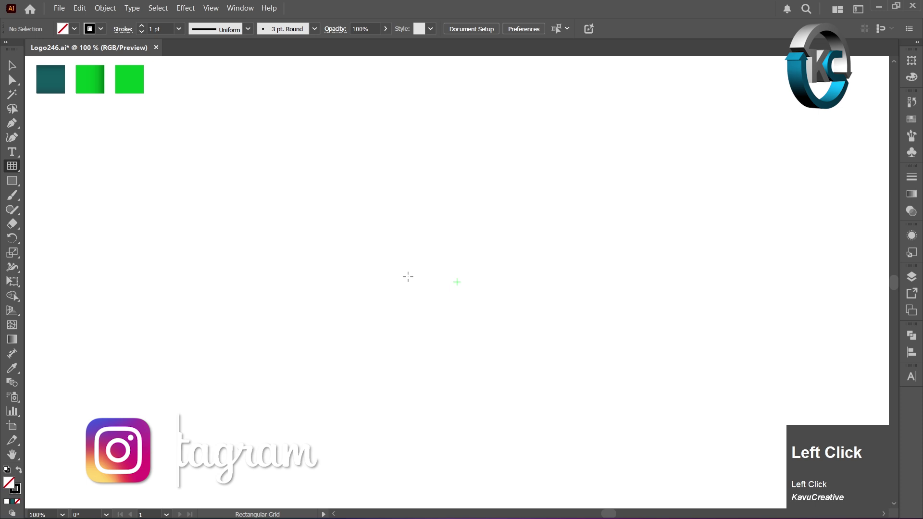
click(458, 280)
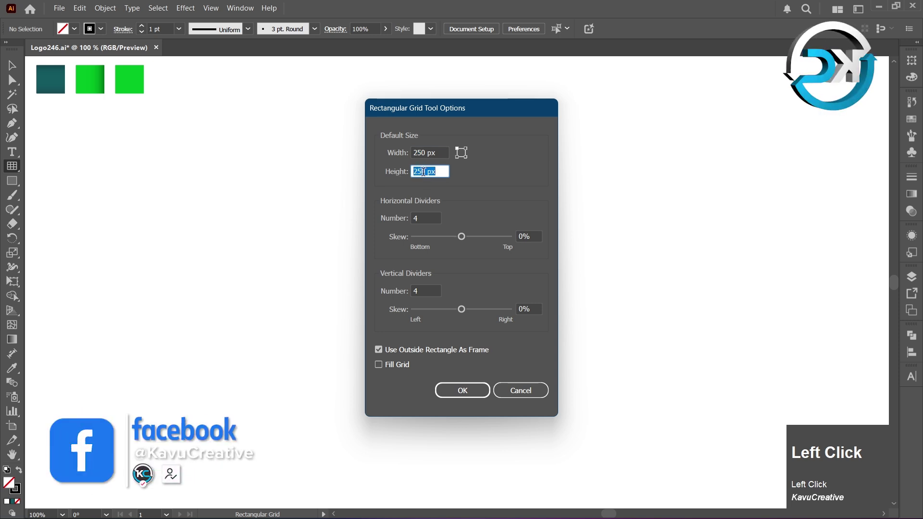
click(399, 210)
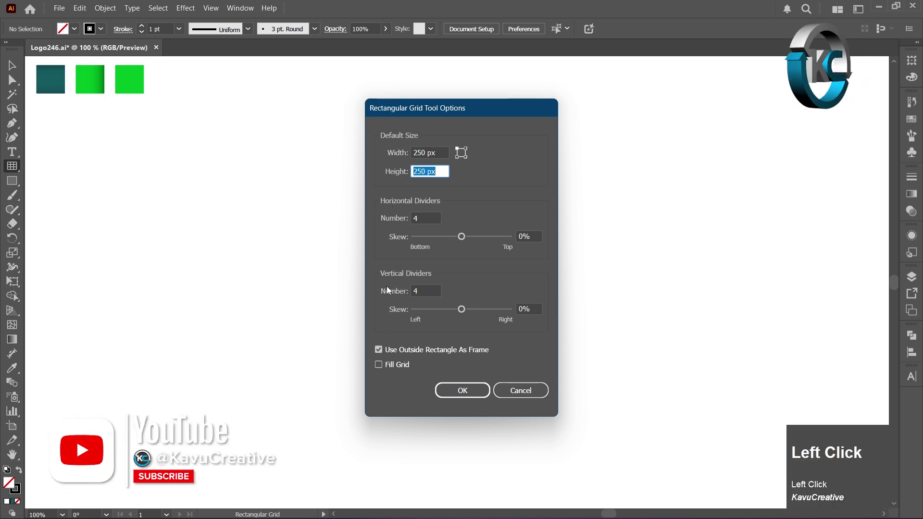
click(411, 295)
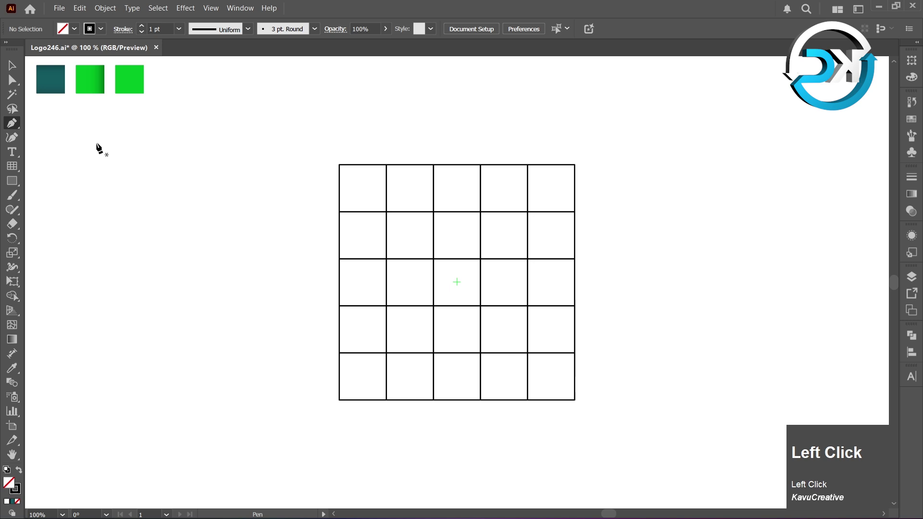
- Draw four Pen-tool diagonals between grid intersections in the upper-left cells
click(437, 169)
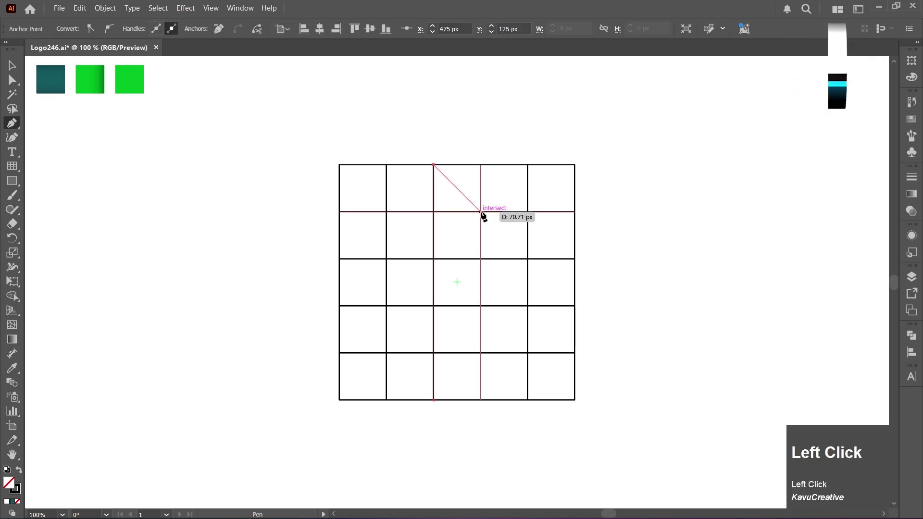
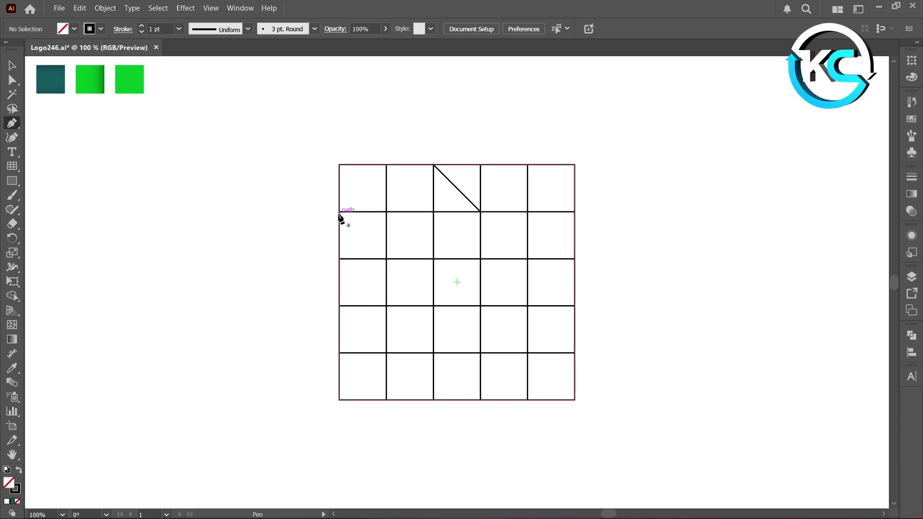
click(343, 215)
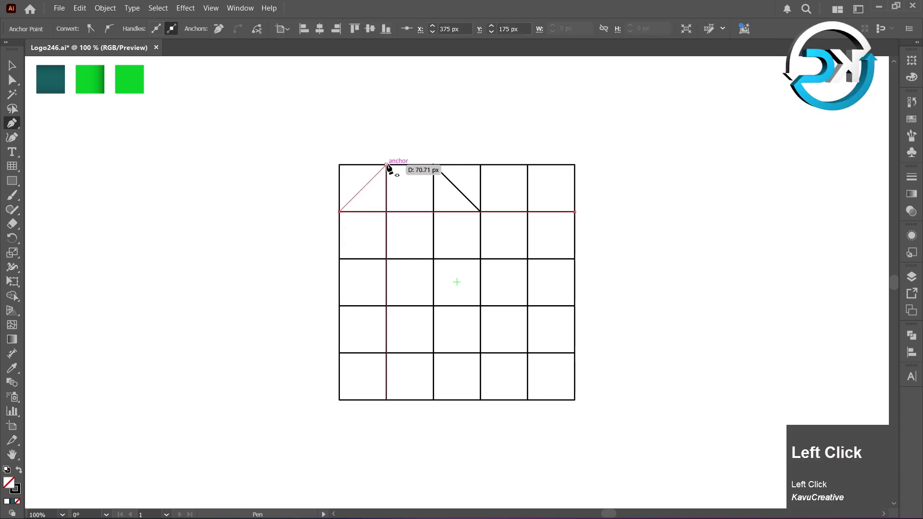
click(389, 134)
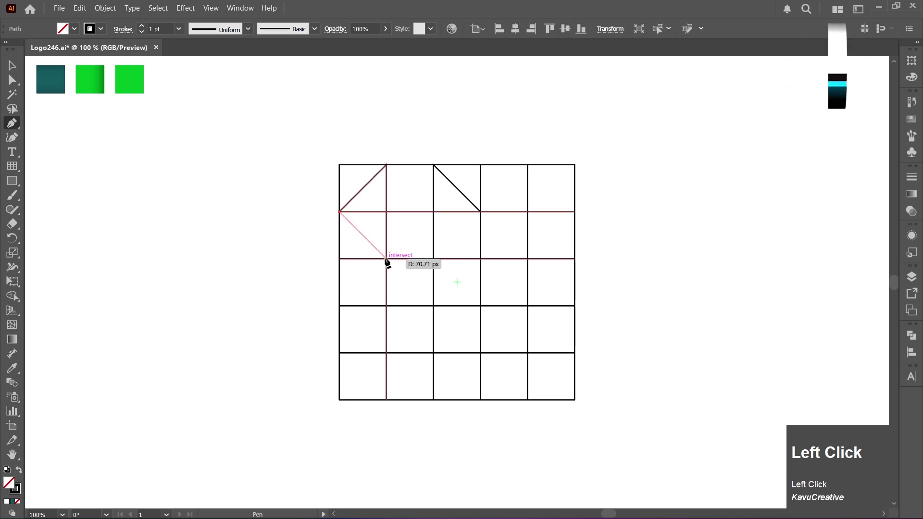
click(389, 262)
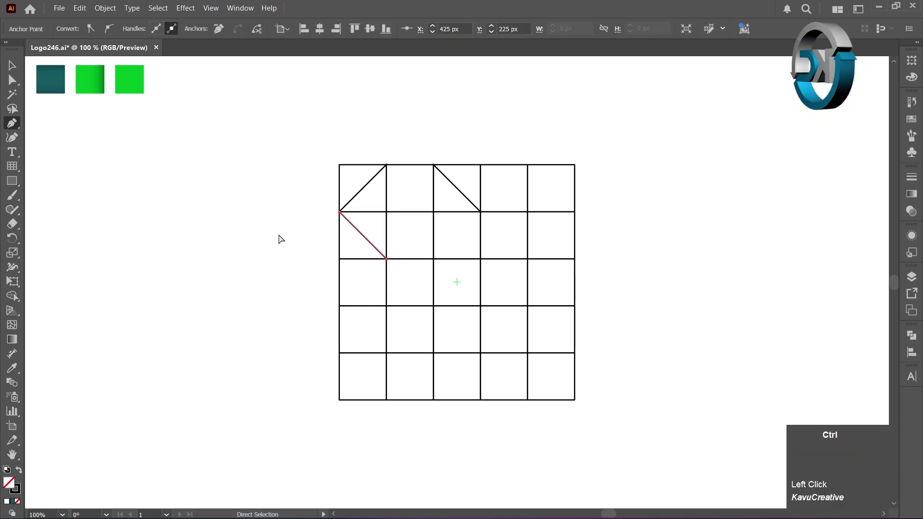
click(281, 234)
click(389, 216)
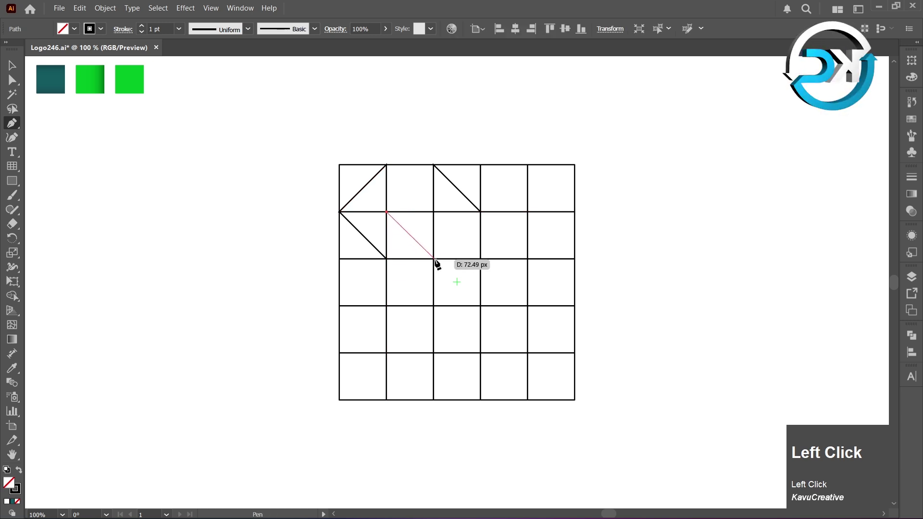
click(438, 263)
click(311, 196)
- Marquee-select the grid together with all drawn diagonals
drag(19, 64, 163, 348)
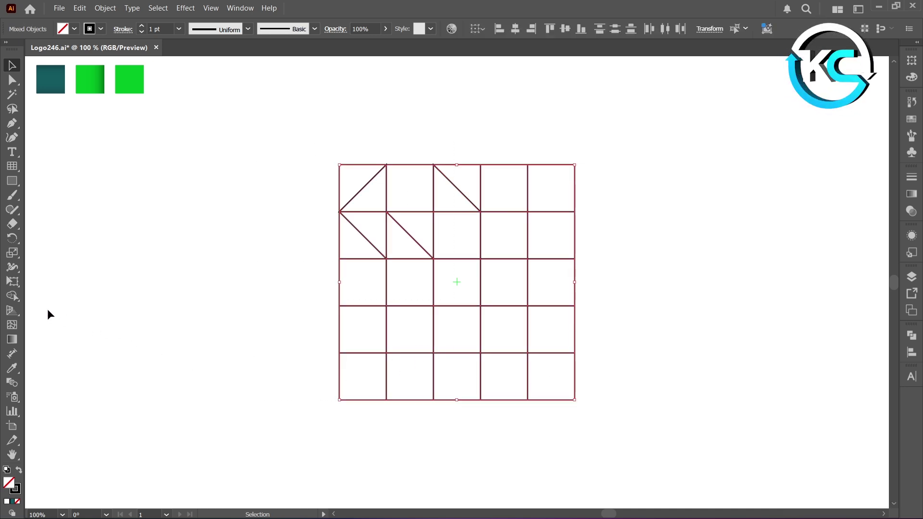
- Activate the Shape Builder Tool to merge grid cells into the ribbon shape
right_click(23, 299)
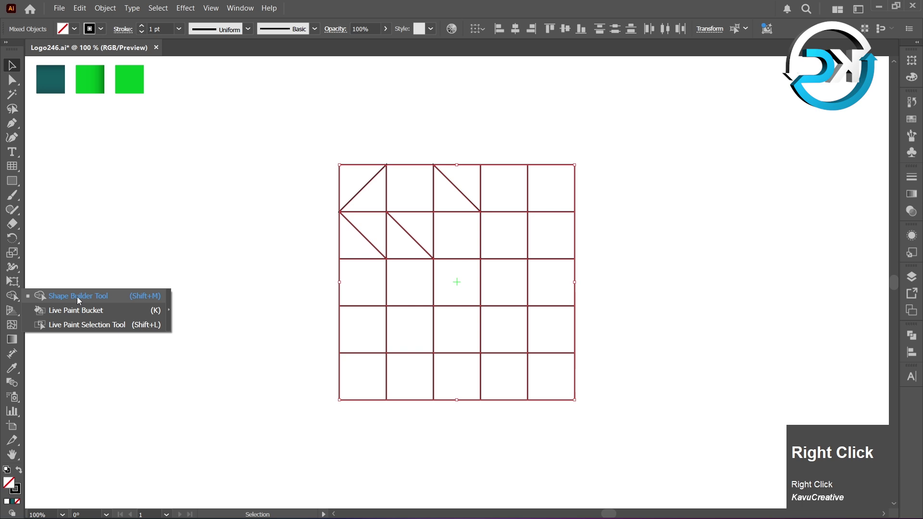
click(81, 300)
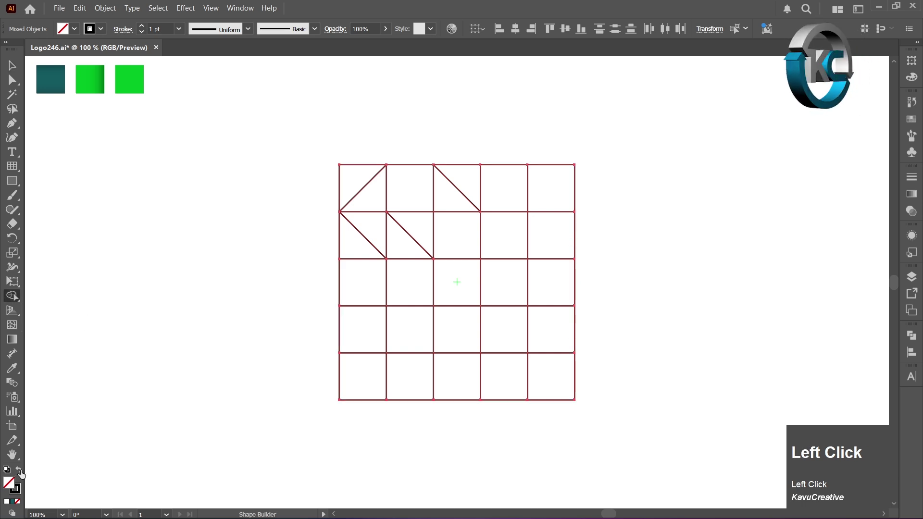
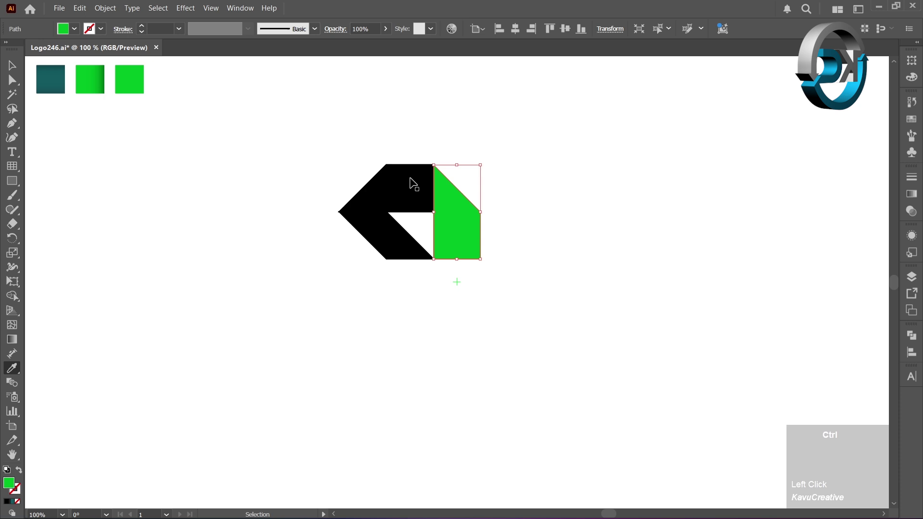
- Colour the top panel with the green gradient and the lower diagonal panel dark teal via the Eyedropper
click(414, 182)
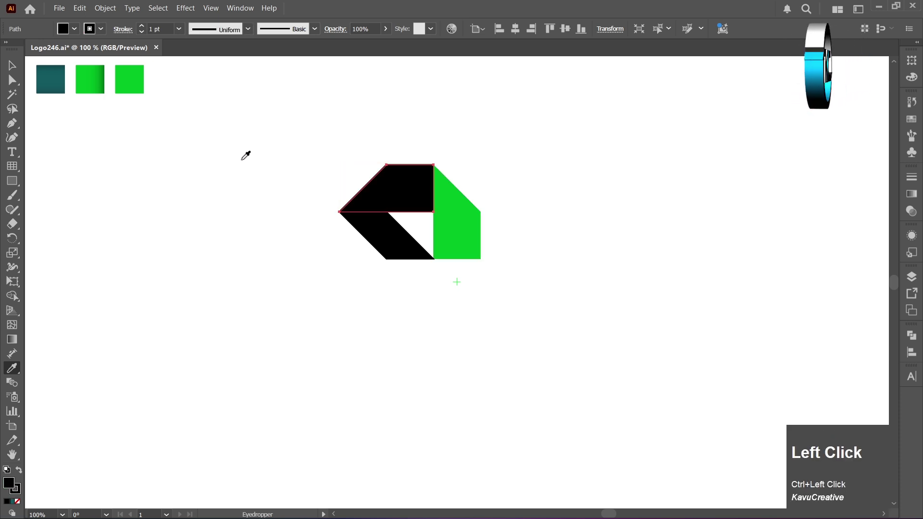
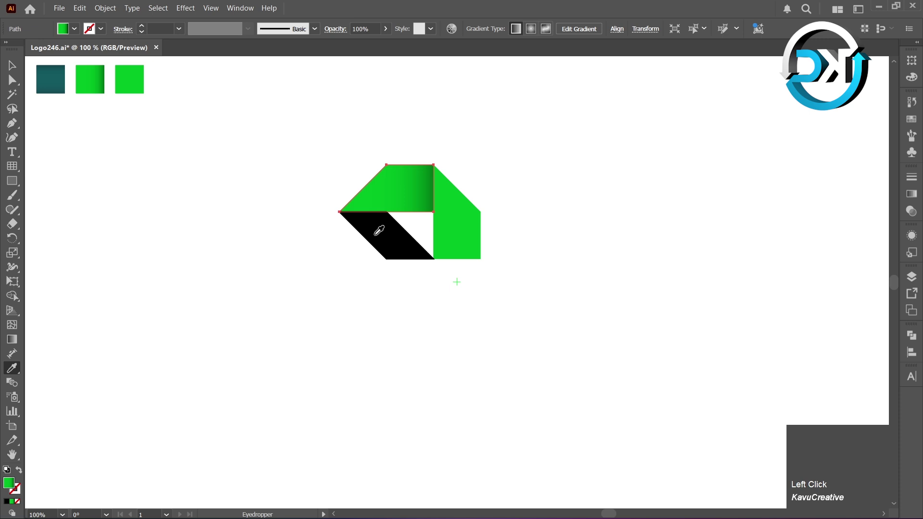
drag(386, 234, 20, 240)
right_click(21, 239)
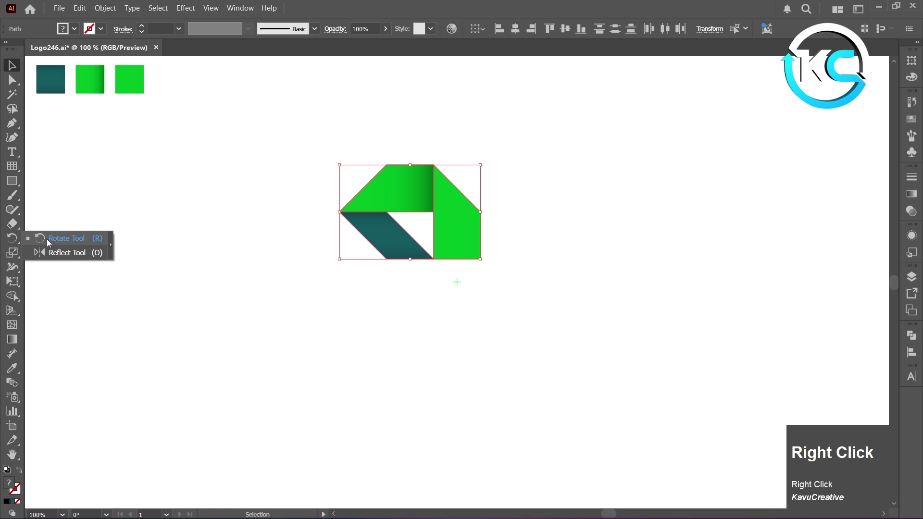
- Rotate-copy the ribbon 90° around the artboard centre with the Rotate Tool
click(56, 243)
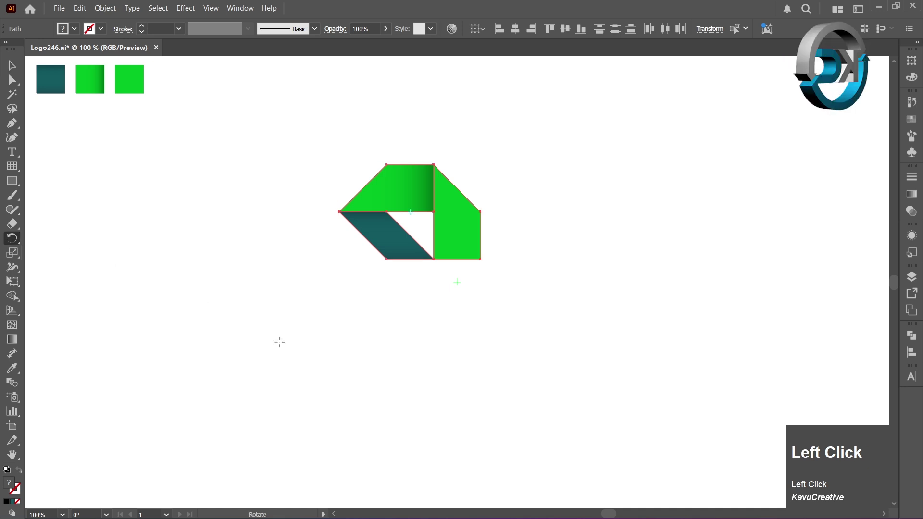
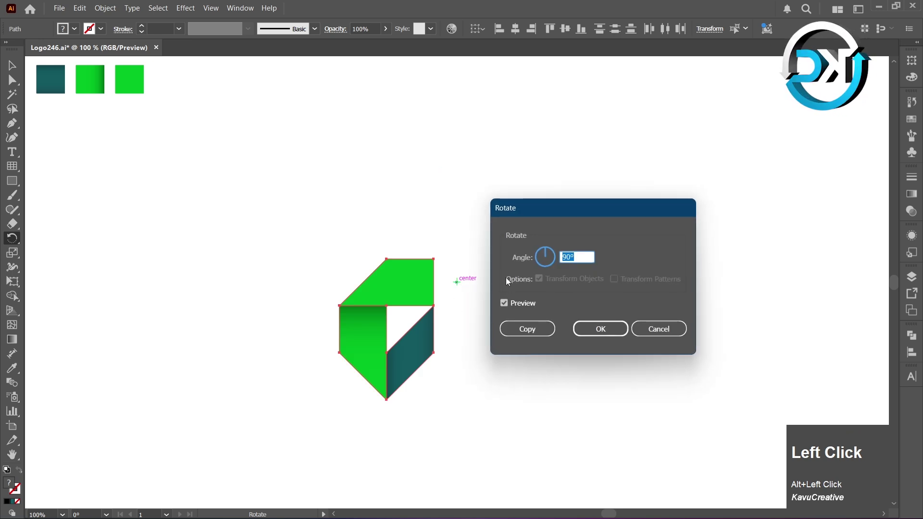
click(525, 259)
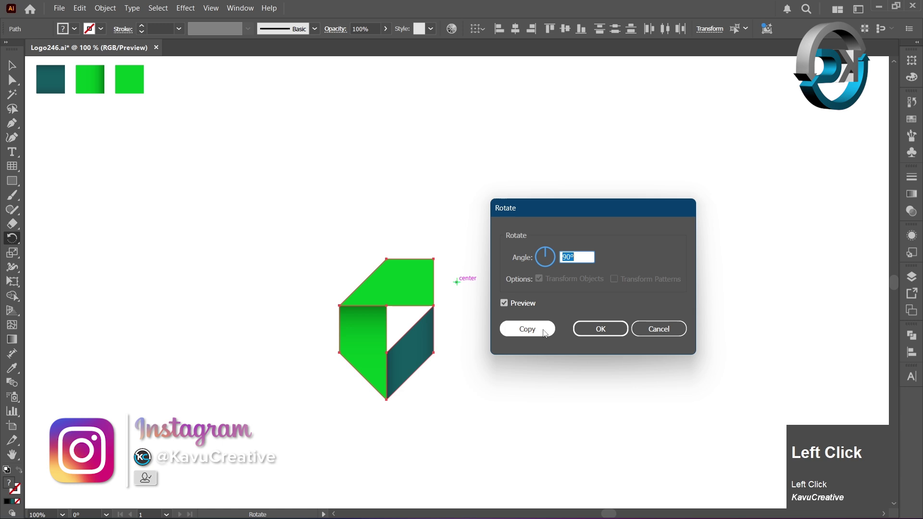
click(547, 333)
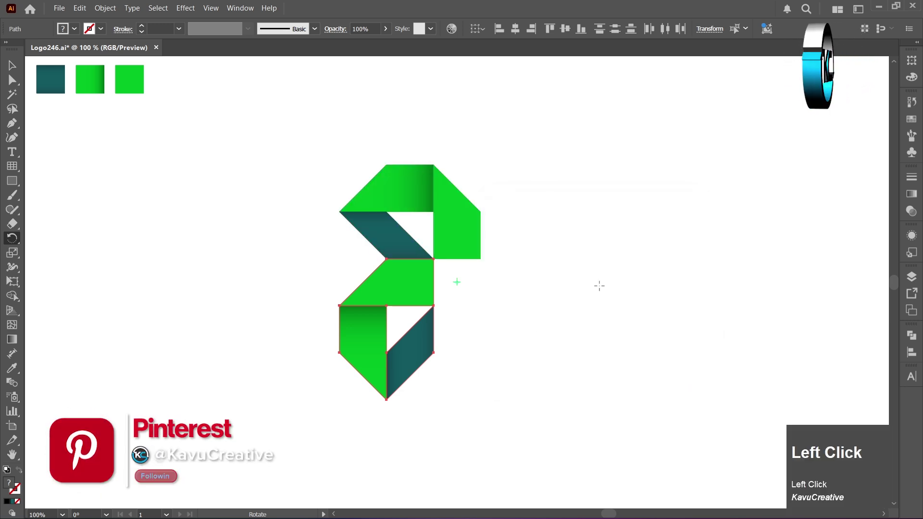
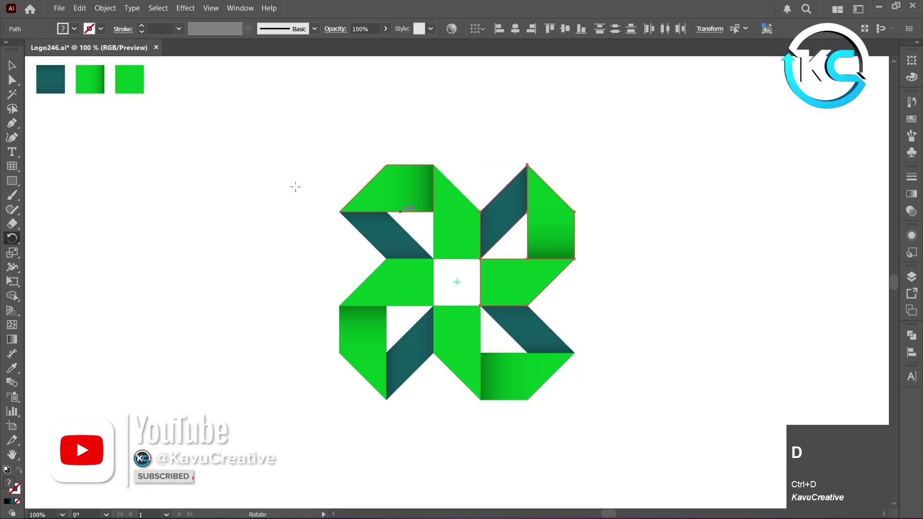
- Marquee-select all four ribbon shapes of the completed pinwheel
drag(15, 71, 557, 214)
- Group the four selected ribbon shapes into one logo from the context menu
right_click(557, 213)
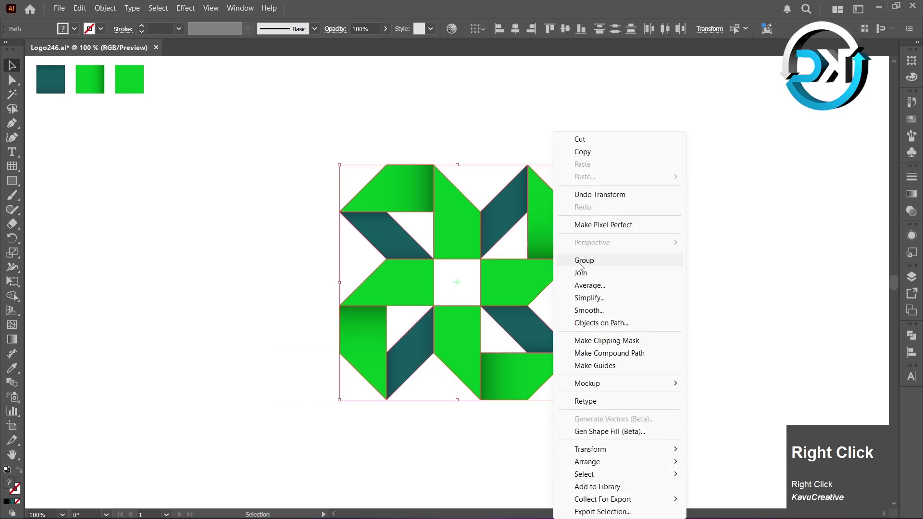